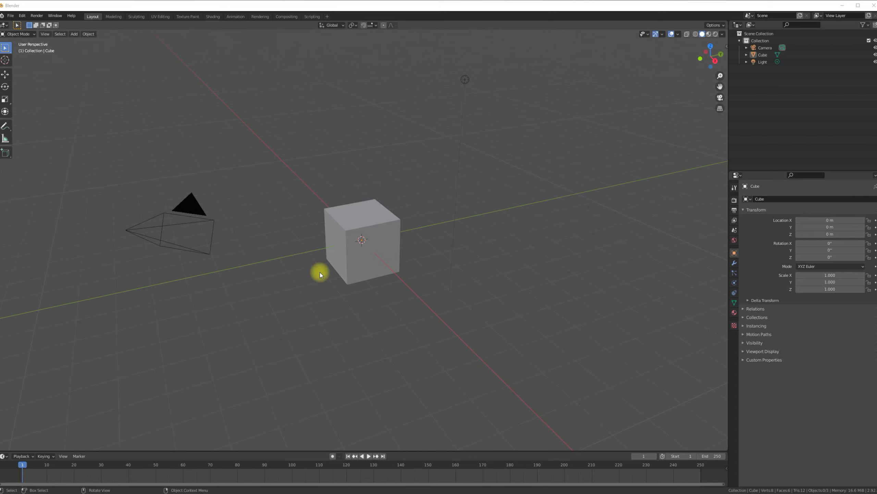
# Delete the default camera and light, leaving only the cube.
pyautogui.middleClick(327, 270)
pyautogui.scroll(-3)
pyautogui.middleClick(265, 208)
pyautogui.click(263, 217)
pyautogui.click(403, 181)
pyautogui.press('Delete')
# Reframe the view on the remaining cube and select it.
pyautogui.scroll(3)
pyautogui.middleClick(310, 257)
pyautogui.middleClick(324, 264)
pyautogui.middleClick(337, 281)
pyautogui.click(354, 234)
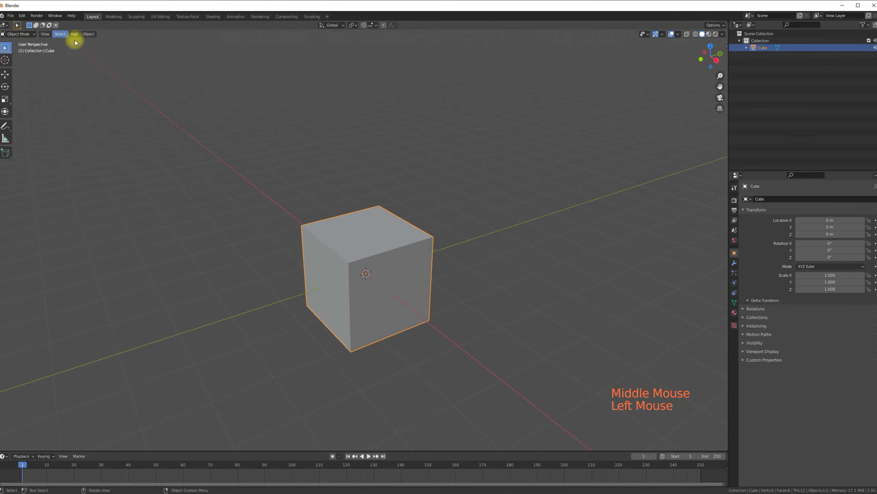
# Move the original cube far off to one side with the Move tool.
pyautogui.click(3, 77)
pyautogui.scroll(-3)
pyautogui.click(385, 264)
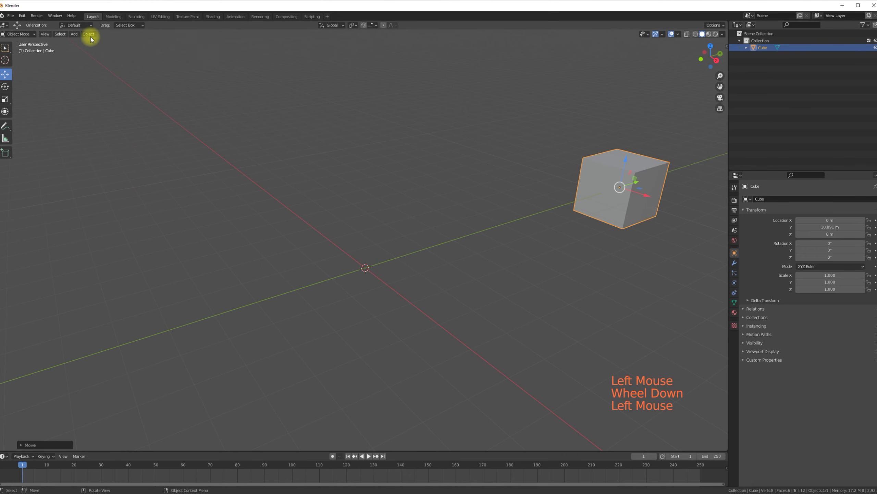
# Add a second cube at the origin and bring up its modifier list.
pyautogui.click(76, 38)
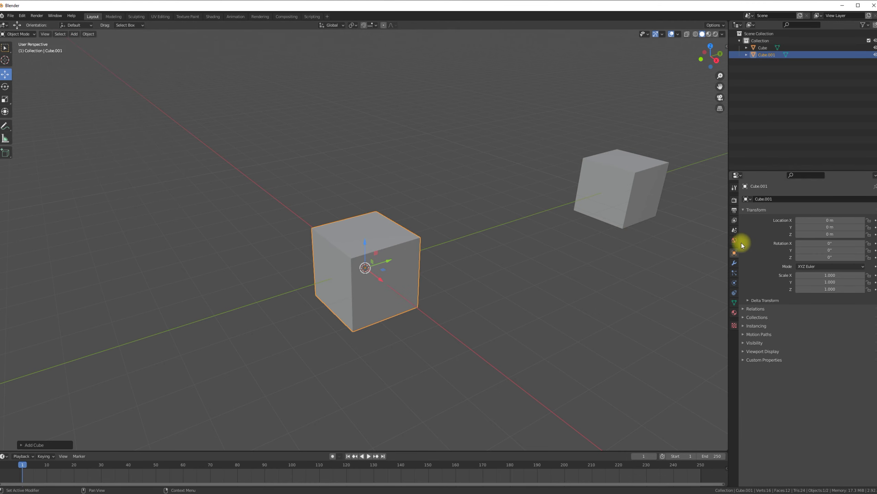
pyautogui.click(736, 269)
# Give the new cube a Subdivision Surface modifier at viewport level 3, making it a sphere.
pyautogui.click(765, 203)
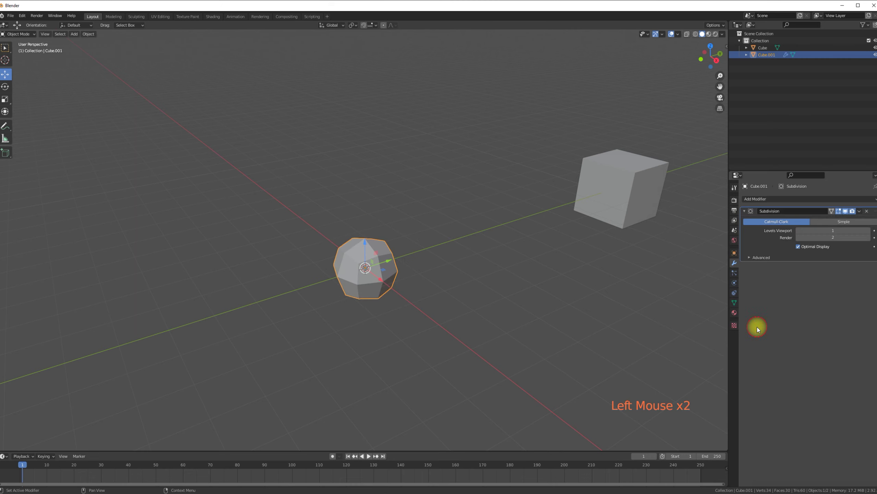
pyautogui.scroll(3)
pyautogui.middleClick(397, 273)
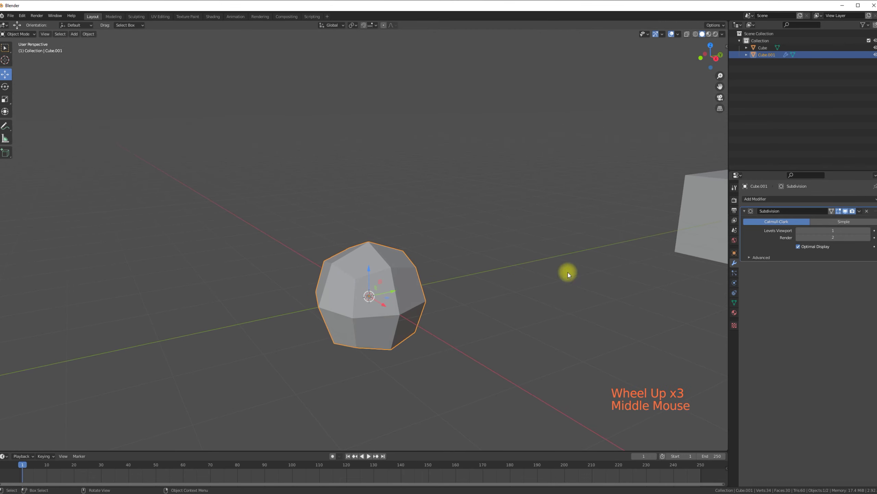
pyautogui.click(870, 232)
pyautogui.click(869, 233)
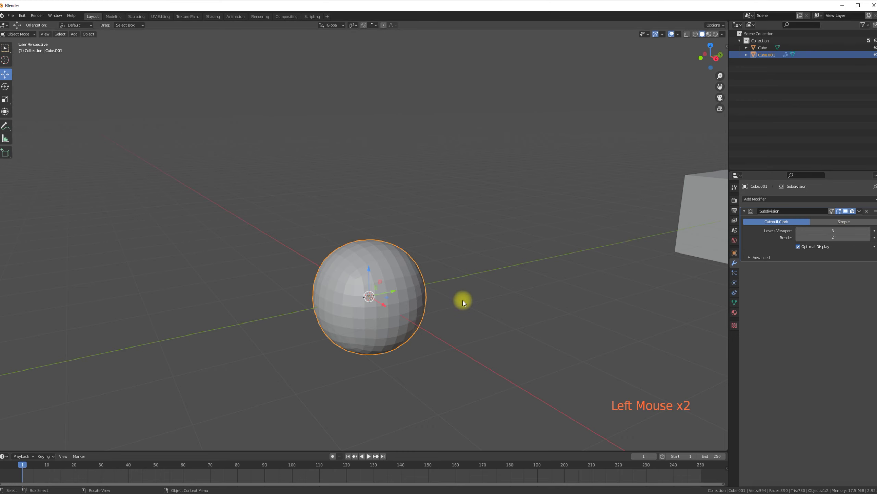
# Scale the sphere up, then select the original cube.
pyautogui.press('s')
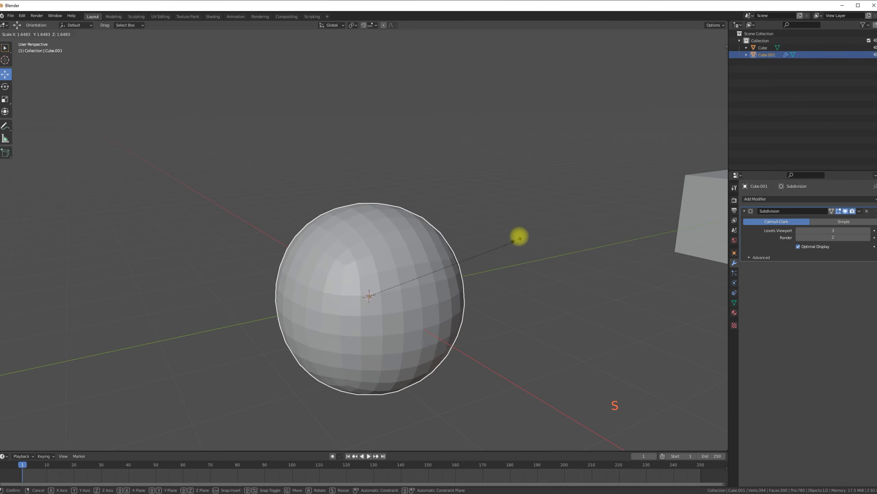
pyautogui.middleClick(462, 257)
pyautogui.scroll(-3)
pyautogui.middleClick(484, 261)
pyautogui.click(550, 196)
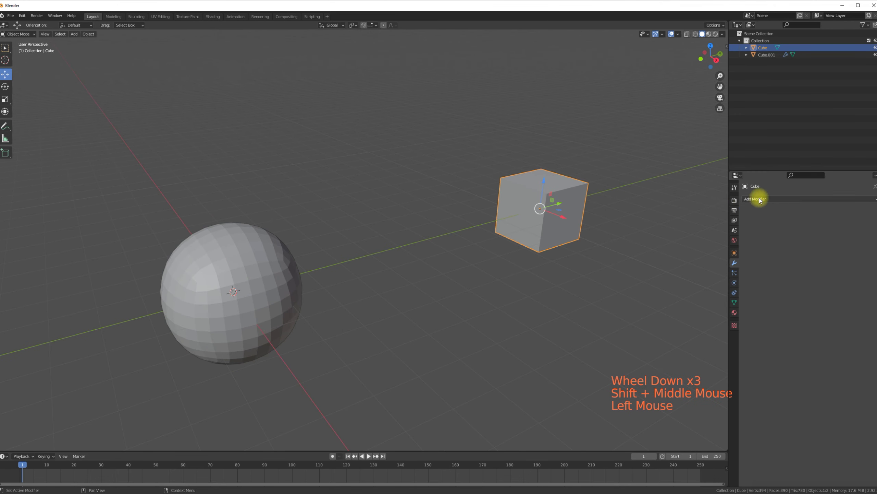
# Give the original cube level-3 subdivision, scale it into a second sphere, and reselect the first sphere.
pyautogui.click(762, 201)
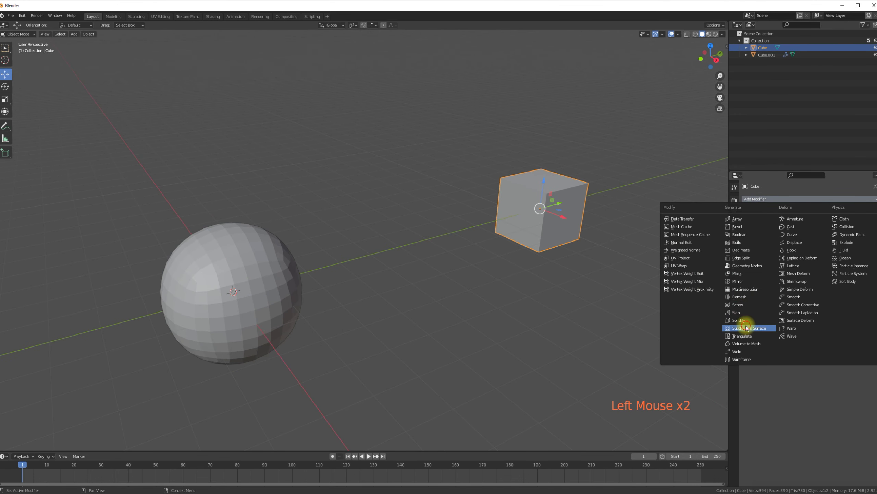
pyautogui.doubleClick(871, 234)
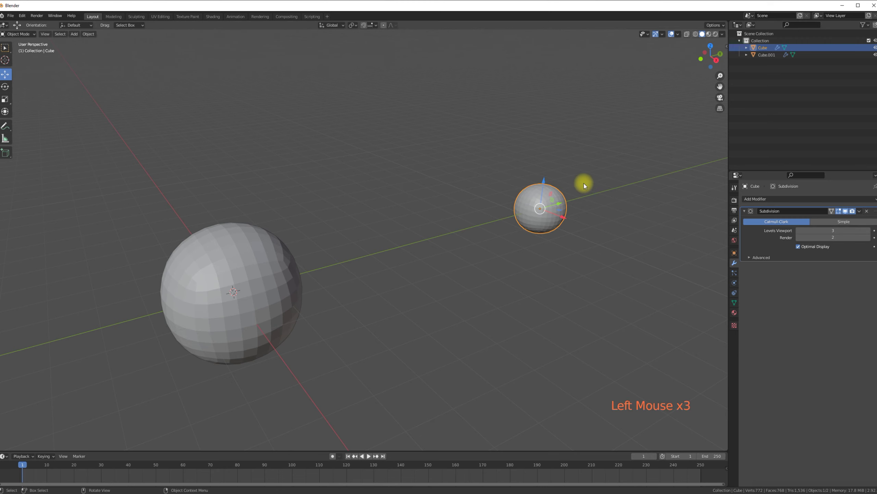
pyautogui.press('s')
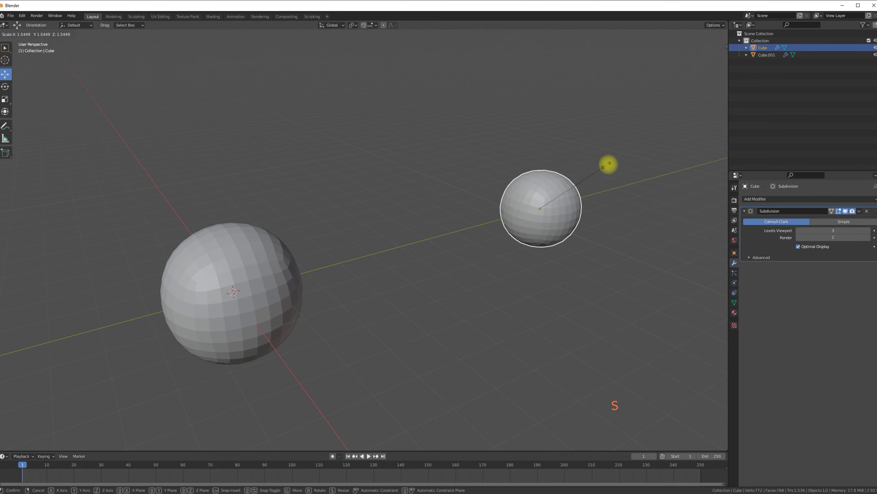
pyautogui.middleClick(359, 246)
pyautogui.click(301, 252)
pyautogui.middleClick(320, 261)
pyautogui.middleClick(325, 275)
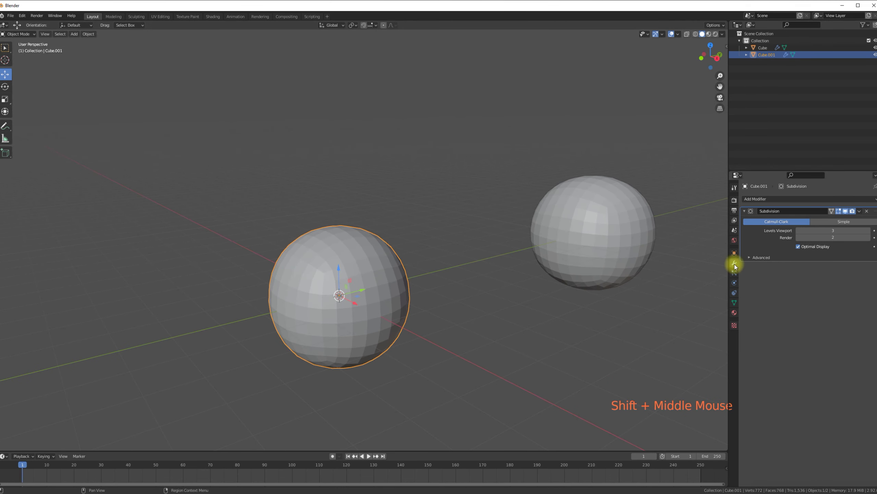
# Add a Build modifier to the central sphere and set the timeline end frame to 100.
pyautogui.click(765, 201)
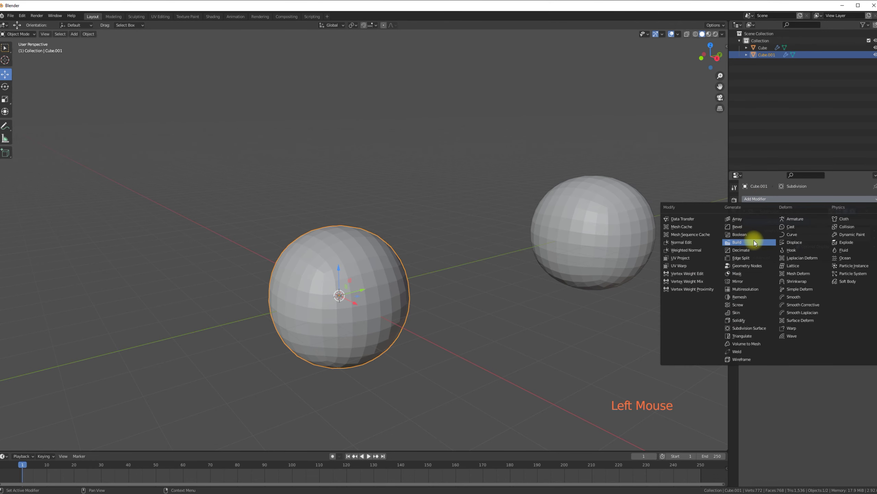
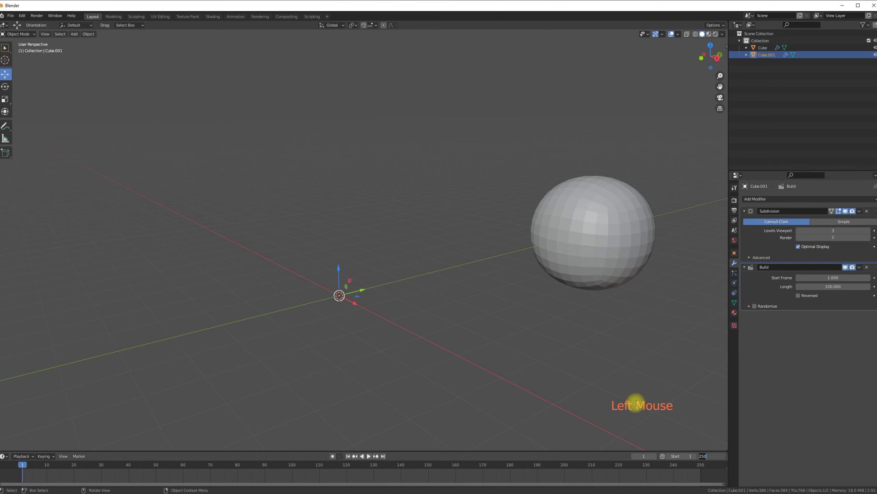
pyautogui.press('KP_0')
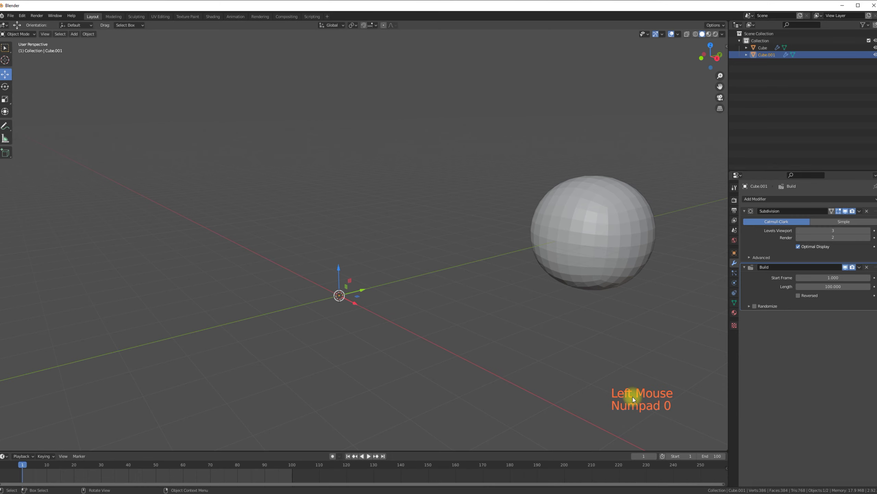
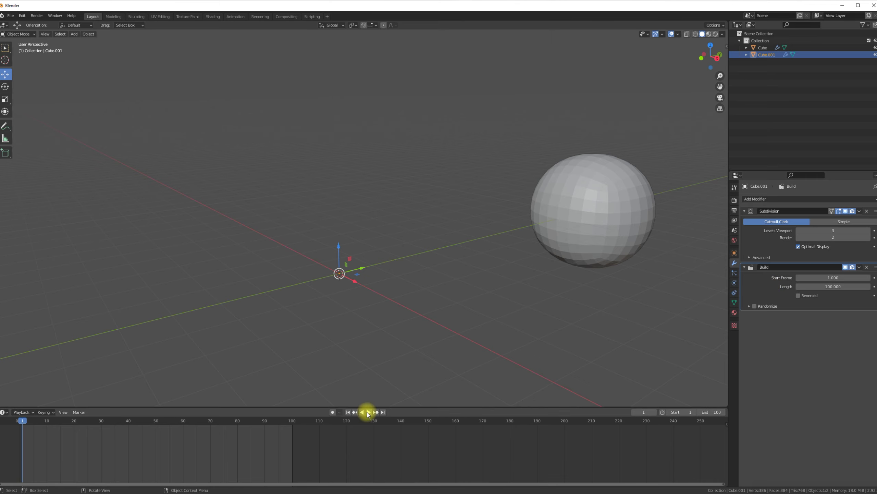
pyautogui.click(370, 413)
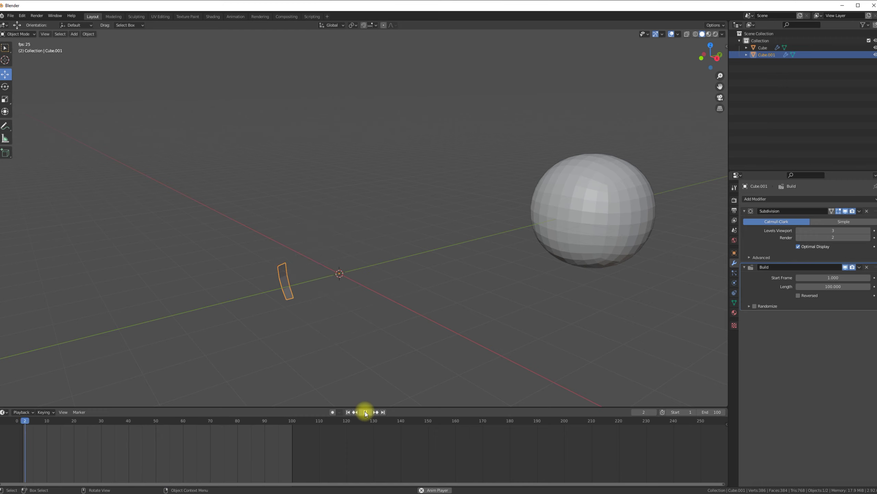
pyautogui.click(367, 414)
pyautogui.click(350, 412)
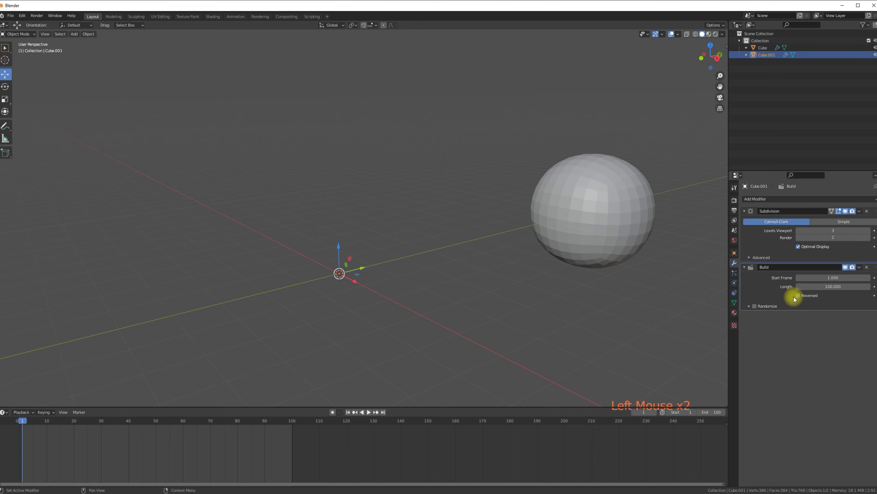
# Enable Reversed on the Build modifier and preview the faces disappearing, then rewind to frame 1.
pyautogui.click(799, 297)
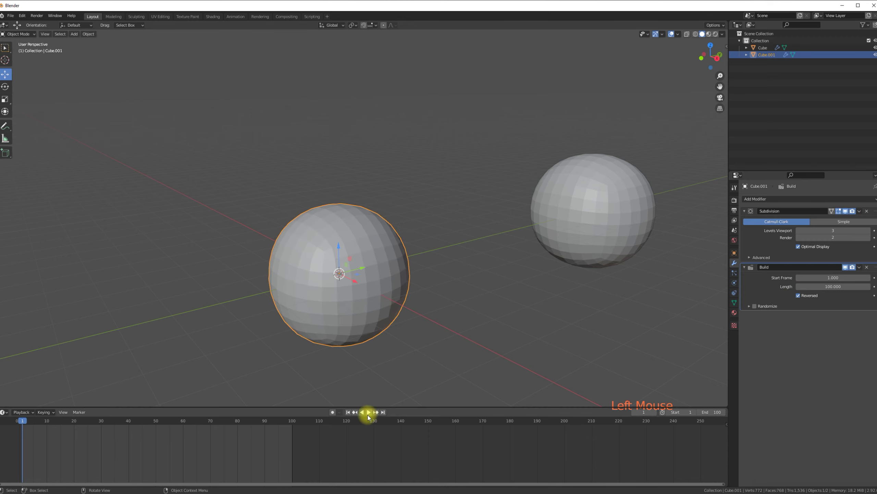
pyautogui.click(372, 414)
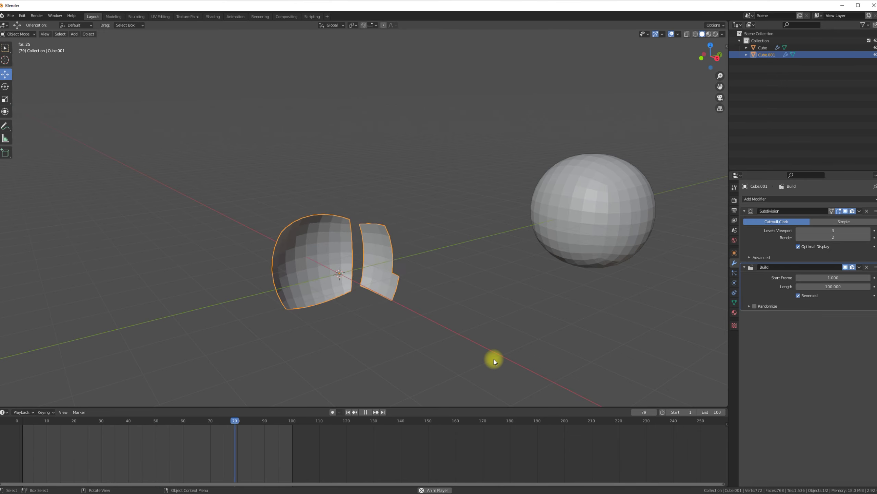
pyautogui.click(367, 415)
pyautogui.click(350, 416)
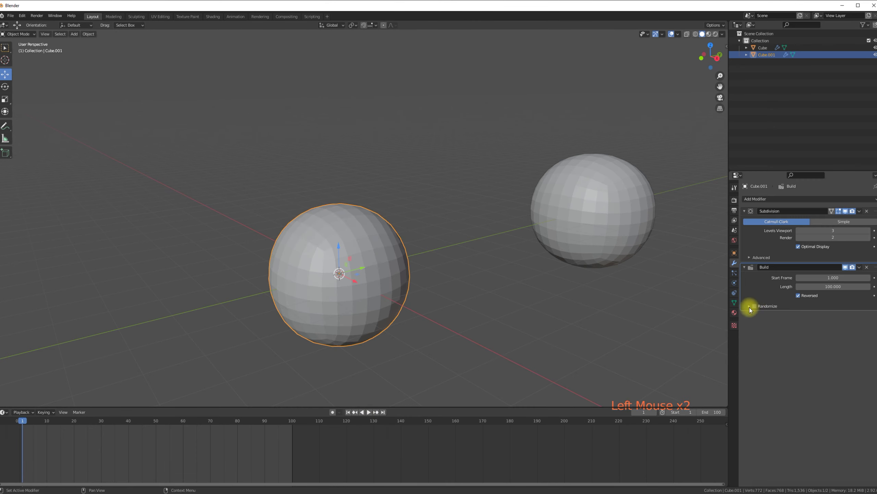
# Enable Randomize on the Build modifier and preview the randomized dismantling.
pyautogui.click(751, 309)
pyautogui.click(756, 307)
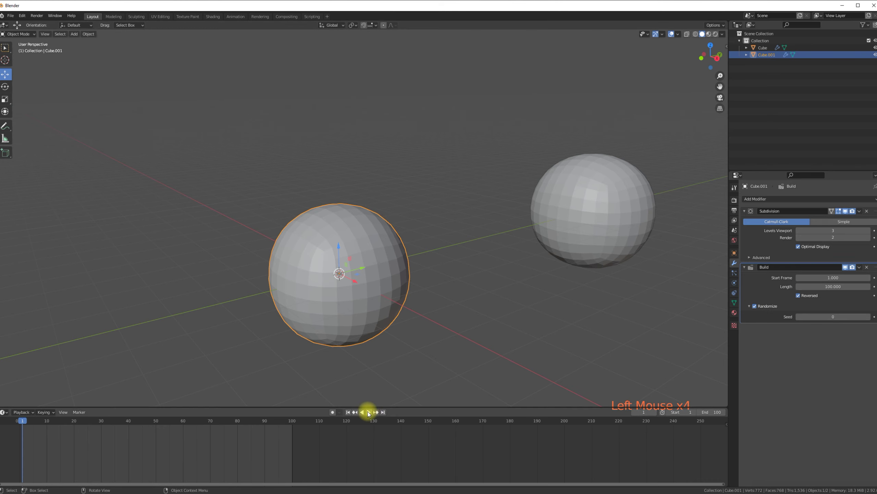
pyautogui.click(370, 413)
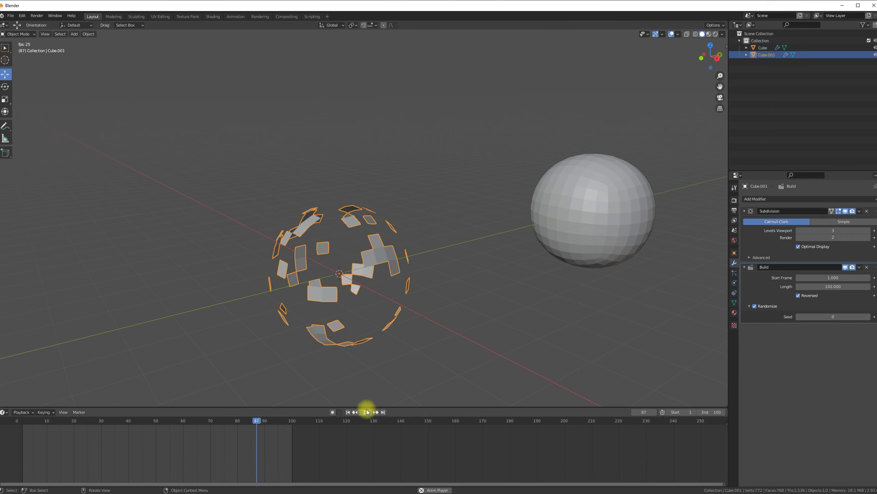
pyautogui.click(367, 415)
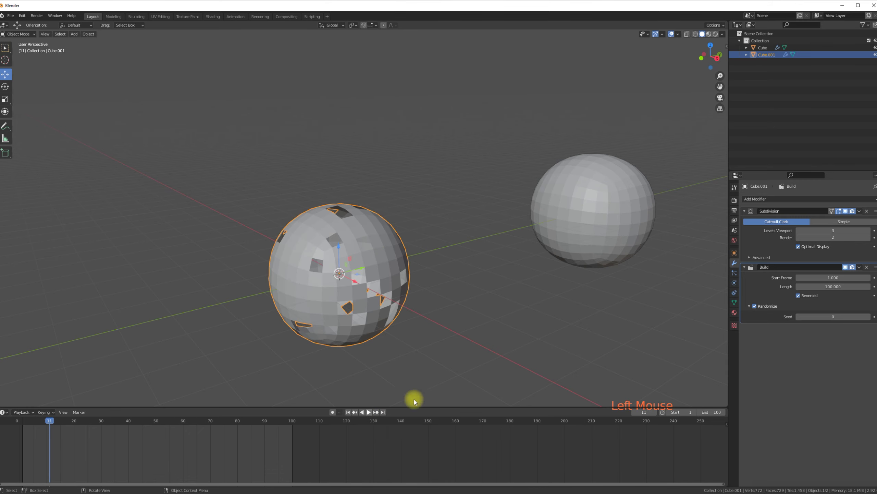
# Set the Build random seed to 2, preview it, and rewind to frame 1.
pyautogui.click(868, 319)
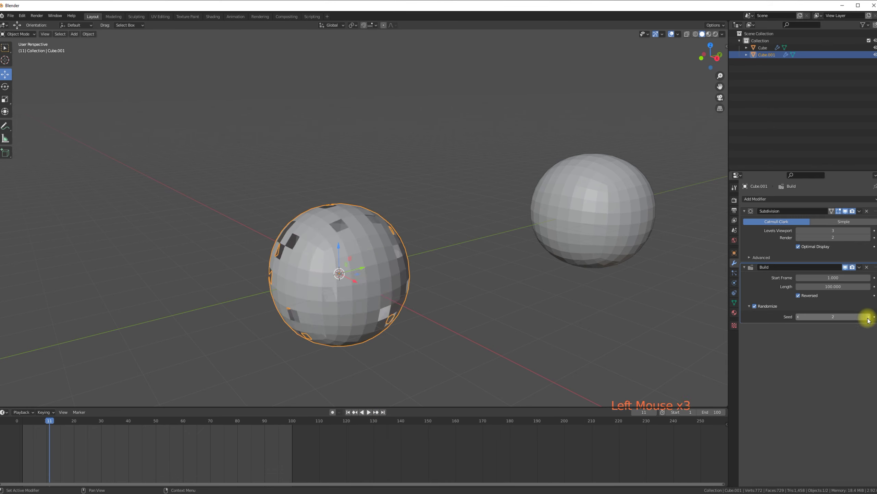
pyautogui.click(369, 415)
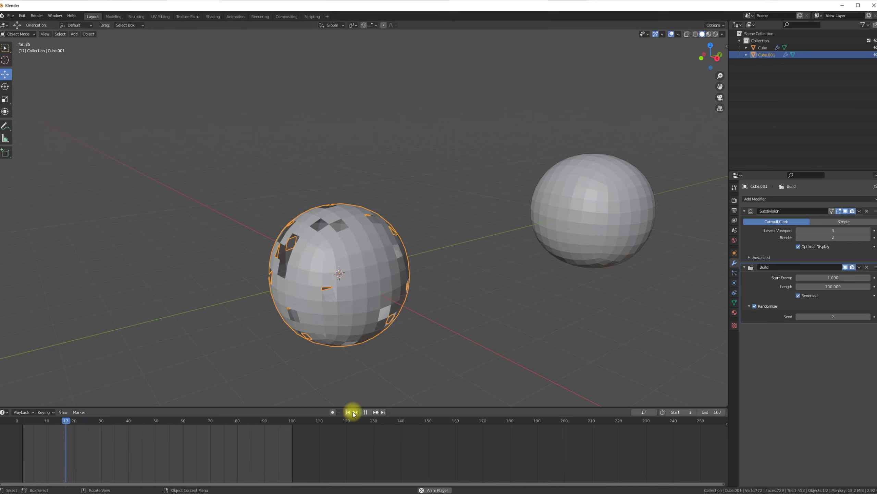
pyautogui.click(367, 413)
pyautogui.click(350, 415)
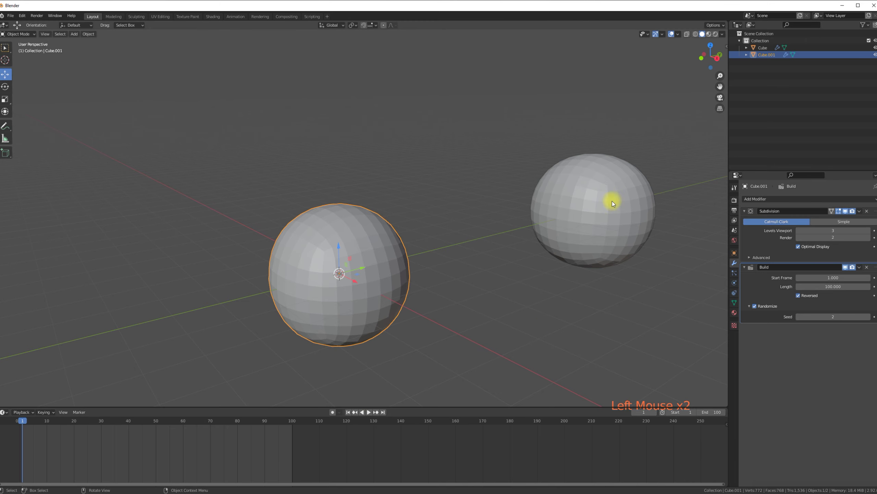
# Give the right sphere a Build modifier with Randomize on (seed 1) and play both animations.
pyautogui.click(605, 190)
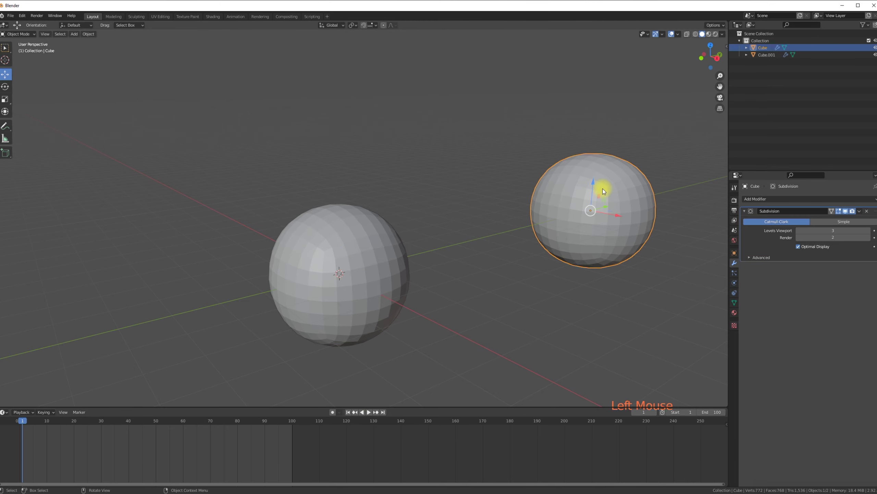
pyautogui.click(766, 201)
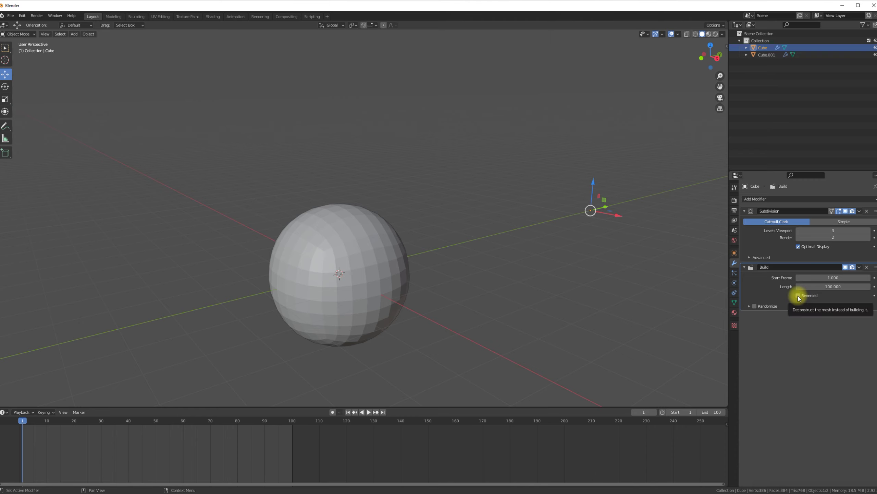
pyautogui.click(753, 308)
pyautogui.click(757, 309)
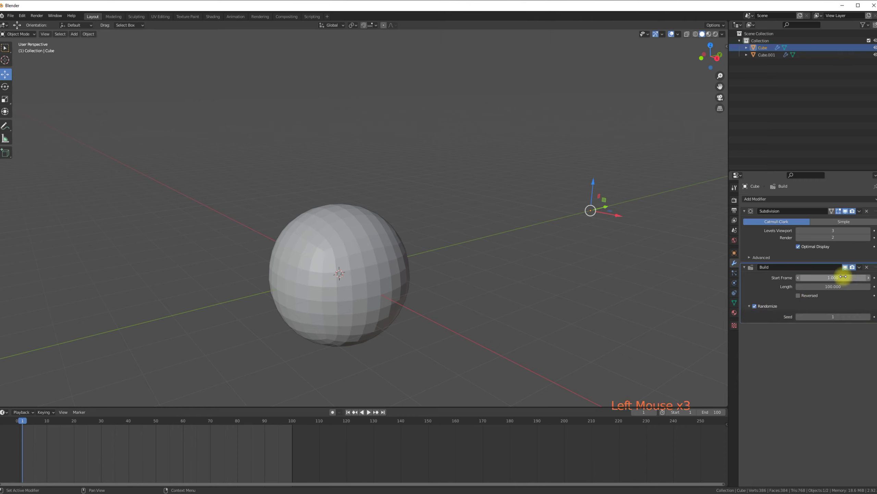
pyautogui.click(371, 414)
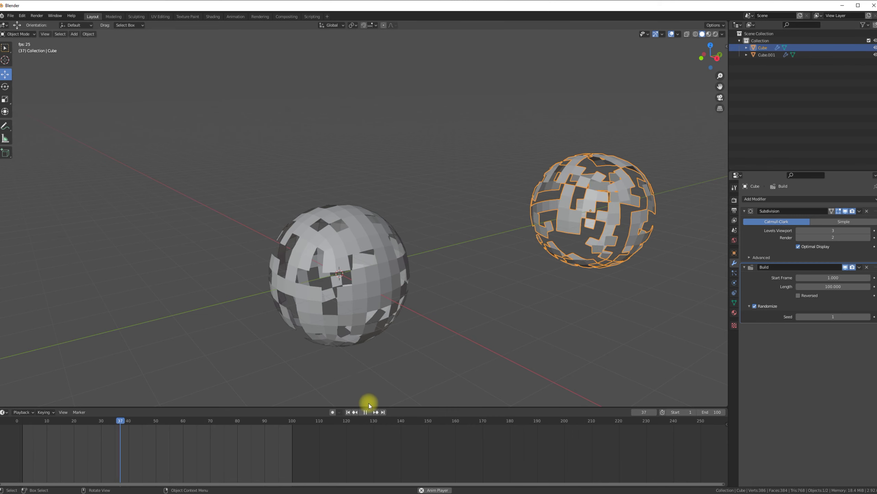
# Reverse the right sphere's Build so it dissolves, and preview the playback.
pyautogui.click(368, 414)
pyautogui.click(350, 412)
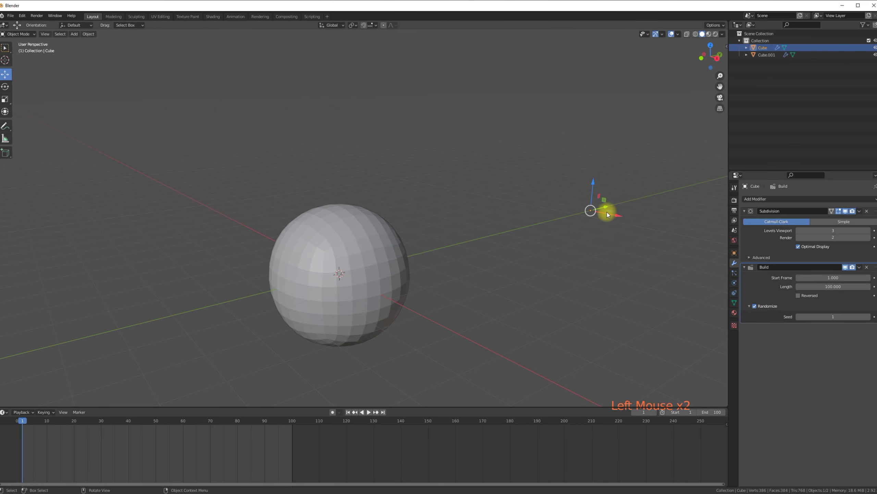
pyautogui.click(768, 52)
pyautogui.click(767, 58)
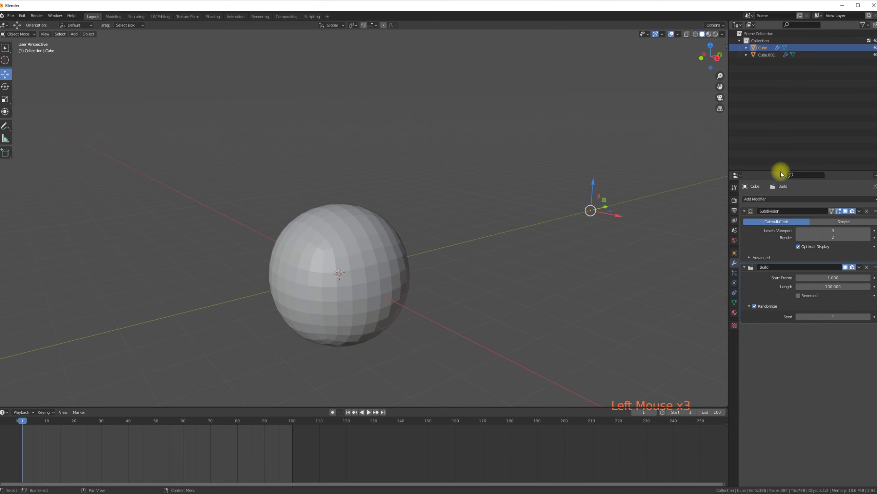
pyautogui.click(799, 298)
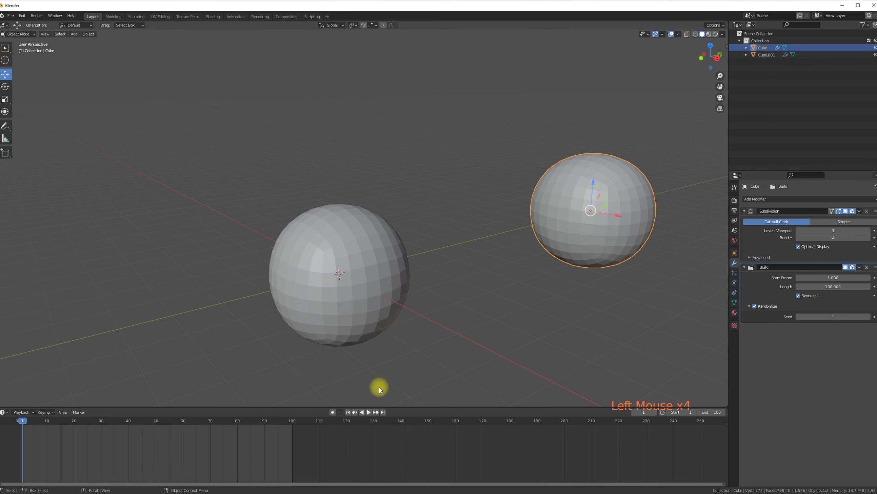
pyautogui.click(371, 413)
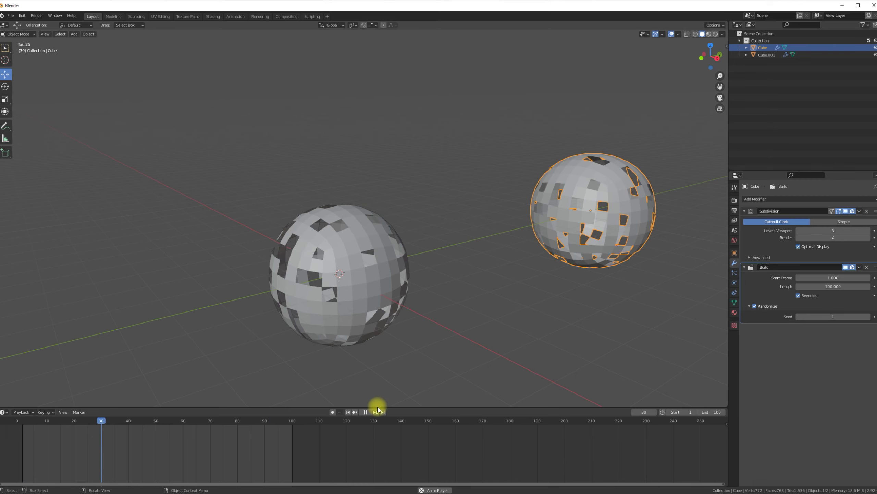
pyautogui.click(367, 414)
# Switch the left sphere's Build back to building up and return to frame 1.
pyautogui.click(351, 415)
pyautogui.click(359, 279)
pyautogui.click(799, 296)
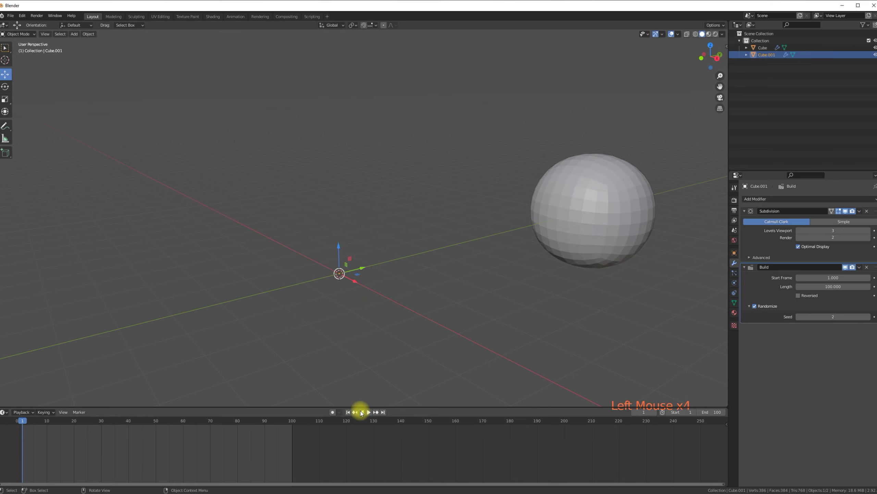
# Preview the animation, then add a third cube to the scene beside the two spheres.
pyautogui.click(371, 413)
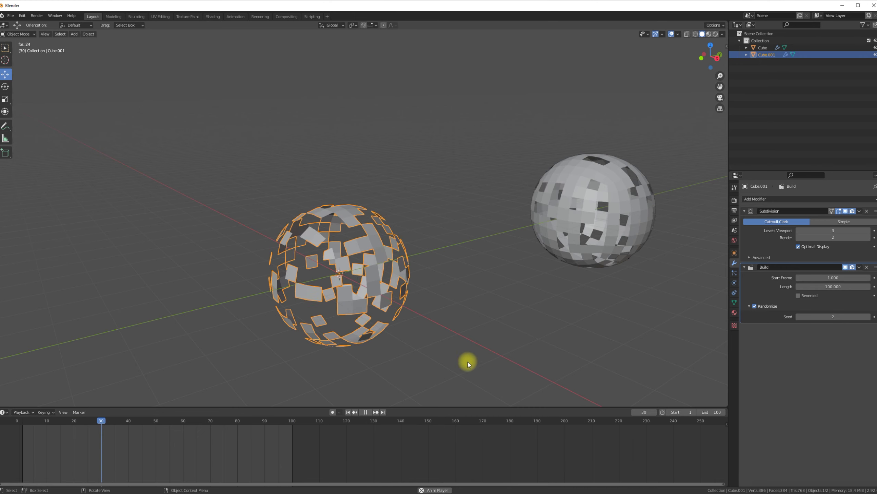
pyautogui.click(366, 416)
pyautogui.scroll(-3)
pyautogui.middleClick(459, 314)
pyautogui.click(76, 36)
pyautogui.middleClick(301, 216)
# Scale the new cube up and move it into place beside the spheres.
pyautogui.click(359, 241)
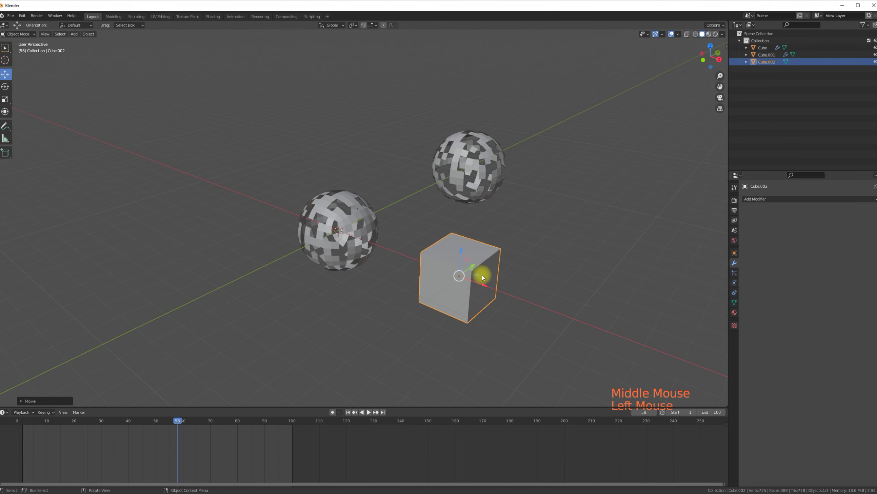
pyautogui.press('s')
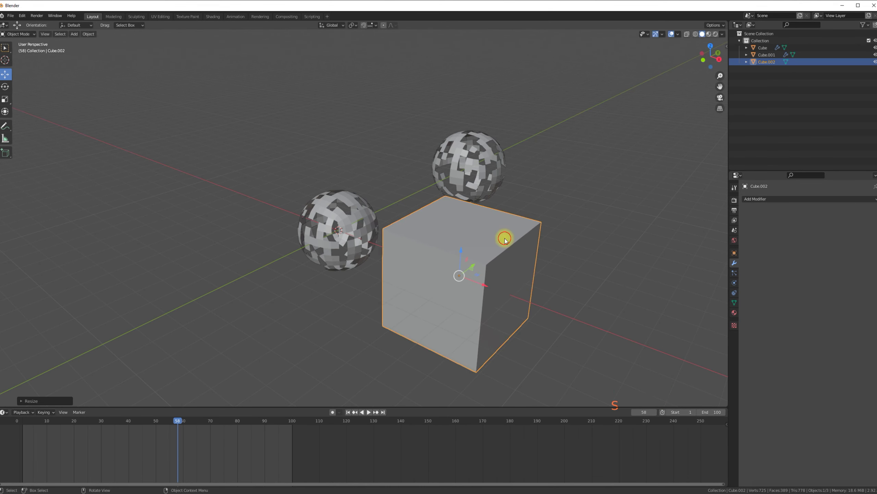
pyautogui.click(486, 286)
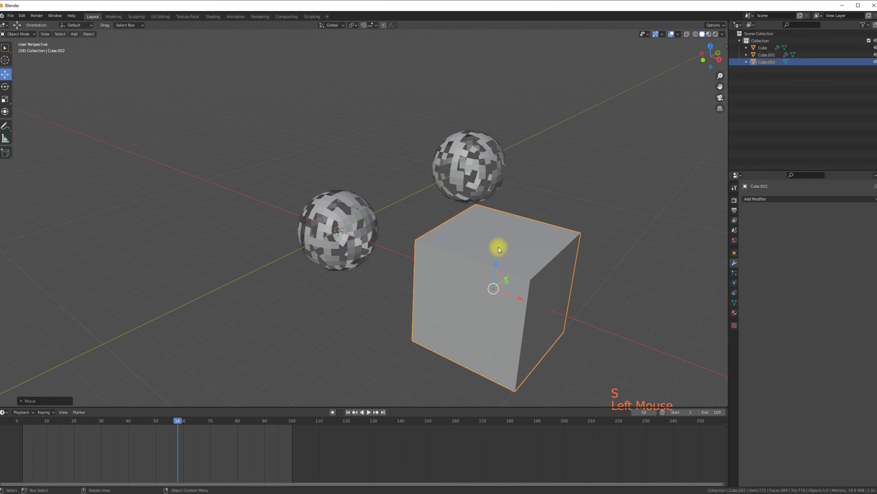
pyautogui.click(23, 34)
# Subdivide the cube's mesh with Number of Cuts set to 5.
pyautogui.click(138, 32)
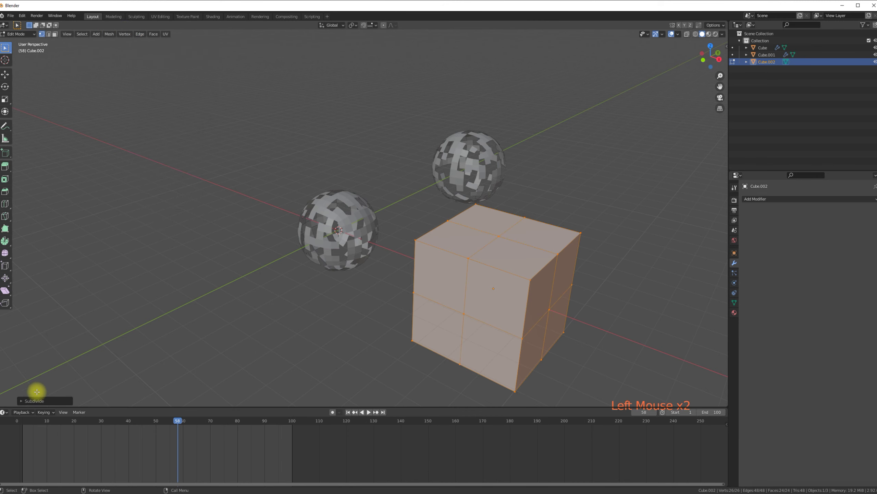
pyautogui.click(48, 404)
pyautogui.doubleClick(112, 355)
pyautogui.doubleClick(111, 355)
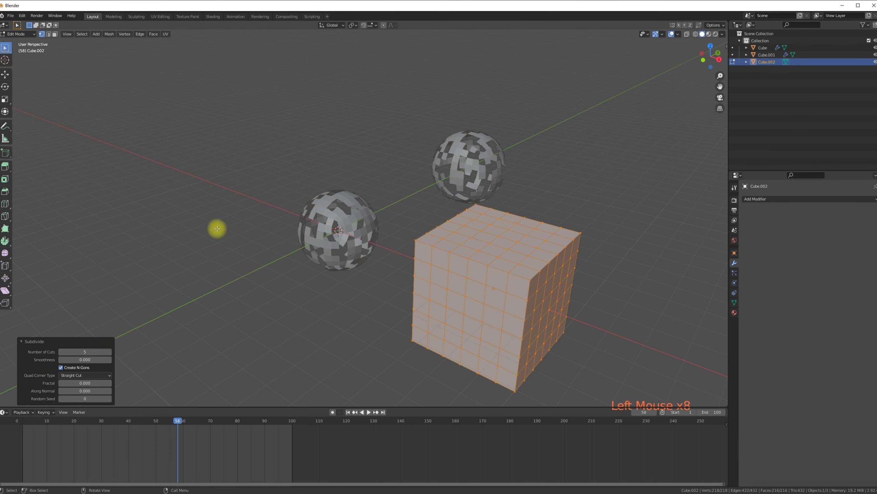
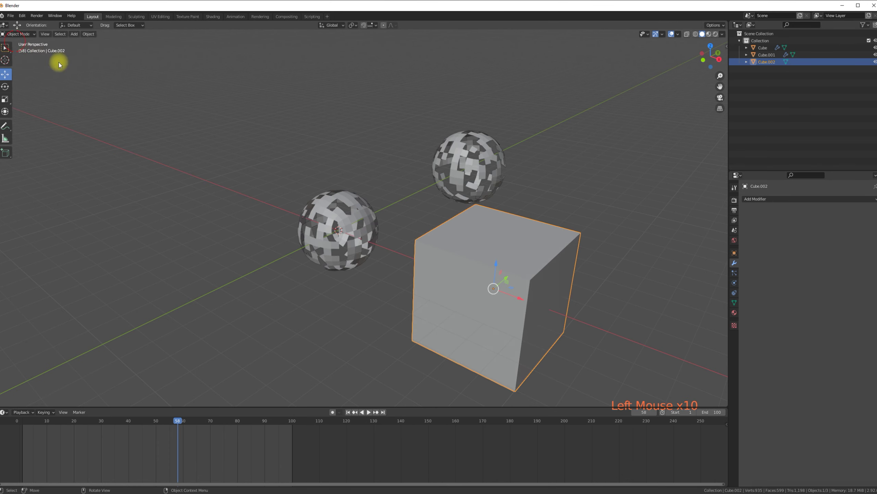
# Add a Build modifier to Cube.002 with Randomize enabled for random face order.
pyautogui.click(480, 244)
pyautogui.click(761, 202)
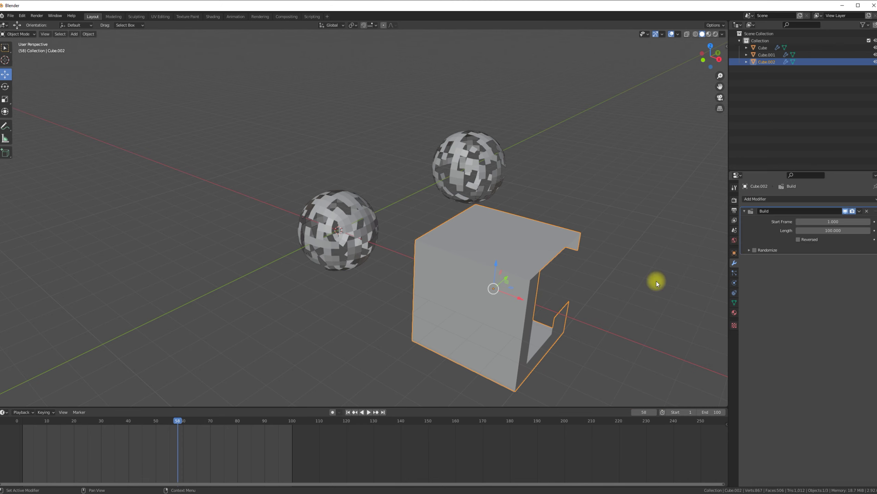
pyautogui.scroll(-3)
pyautogui.middleClick(523, 327)
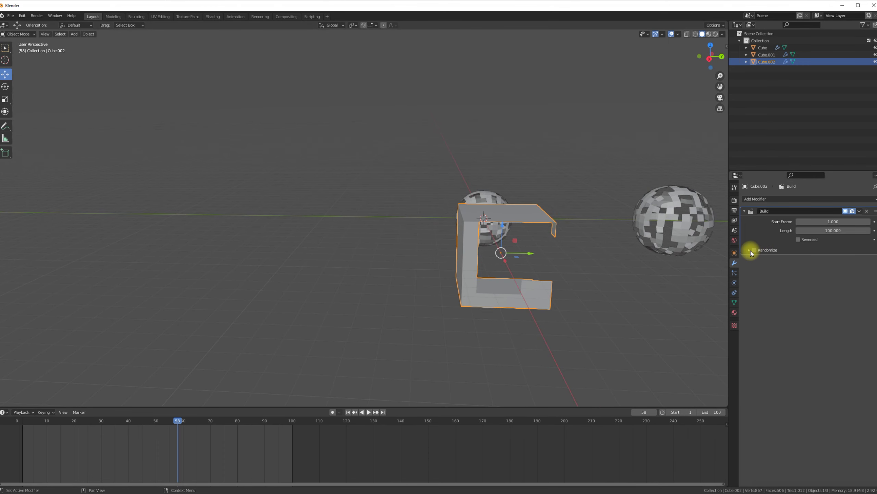
pyautogui.click(753, 253)
pyautogui.click(756, 254)
# Play the animation to preview the cube's faces assembling randomly, then stop.
pyautogui.middleClick(571, 270)
pyautogui.press('space')
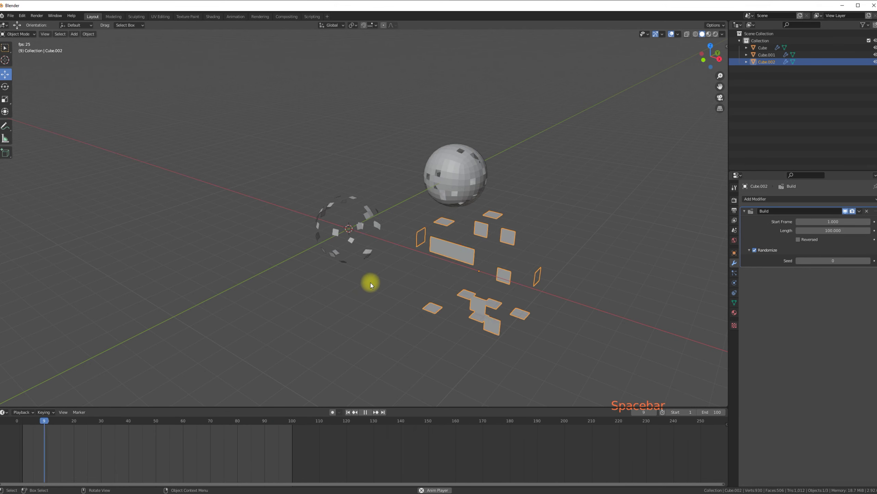
pyautogui.press('space')
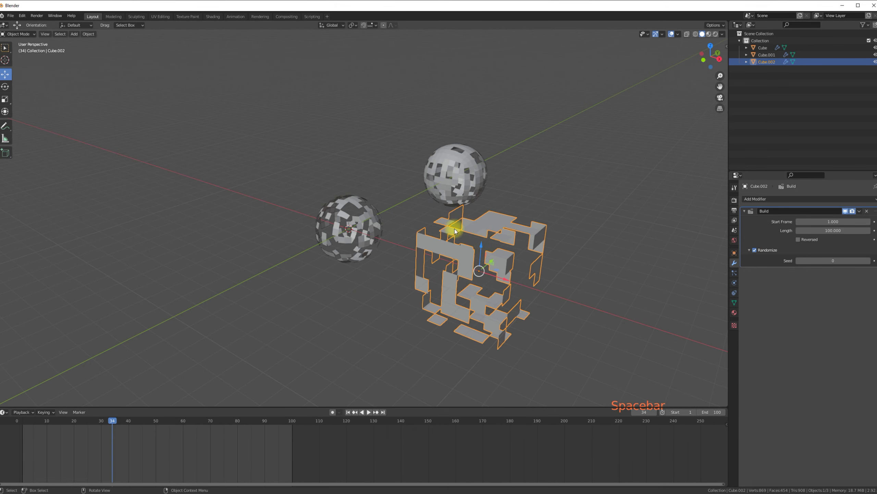
# Enable Reversed on the left sphere's Build modifier and play back its dissolve alongside the cube.
pyautogui.click(352, 200)
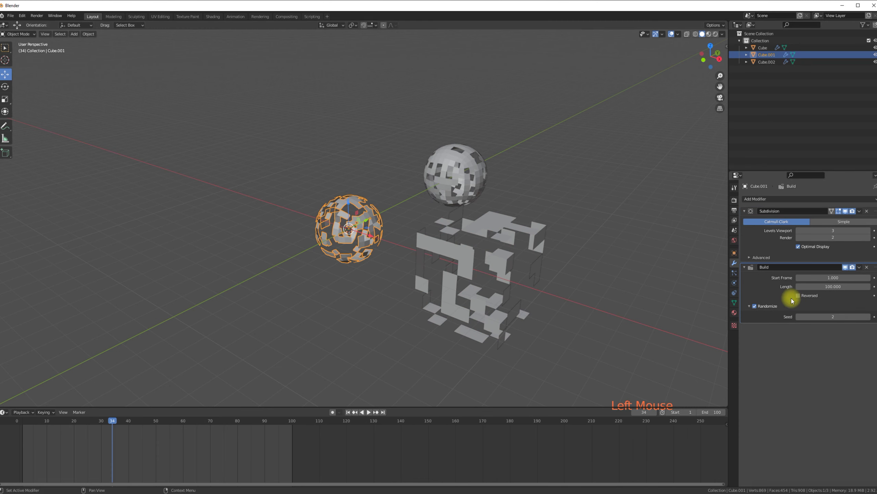
pyautogui.click(799, 298)
pyautogui.press('space')
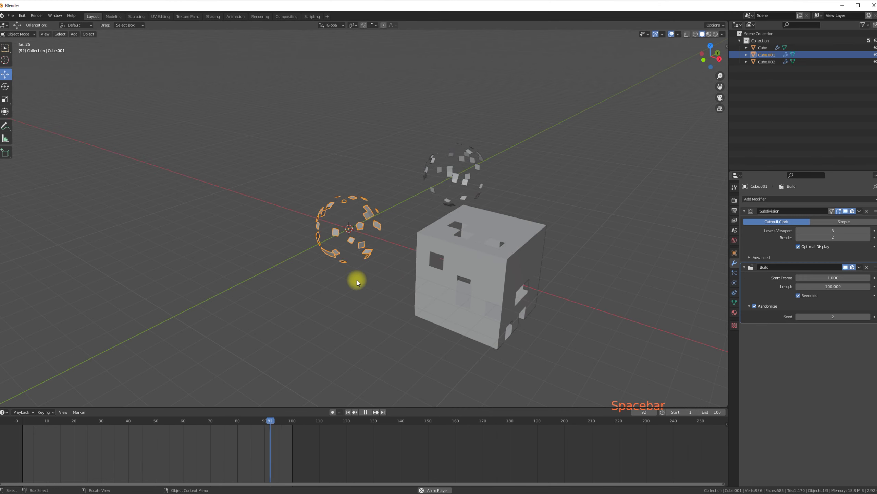
pyautogui.middleClick(442, 237)
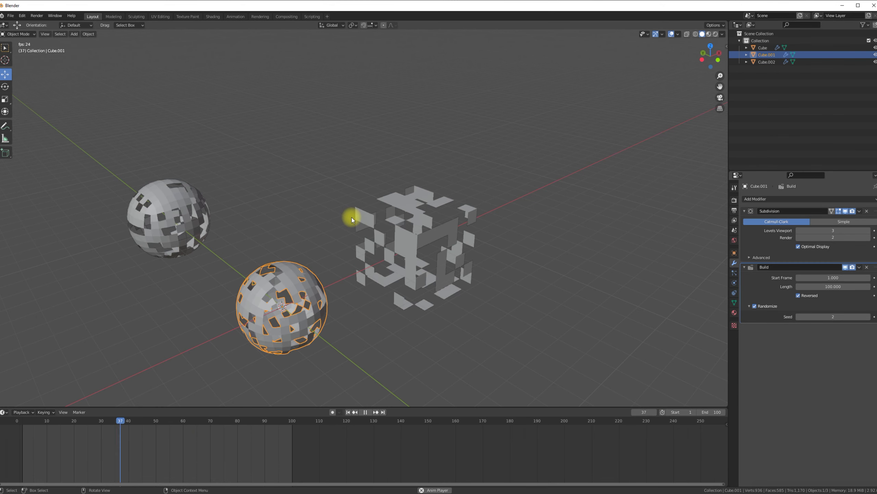
pyautogui.press('space')
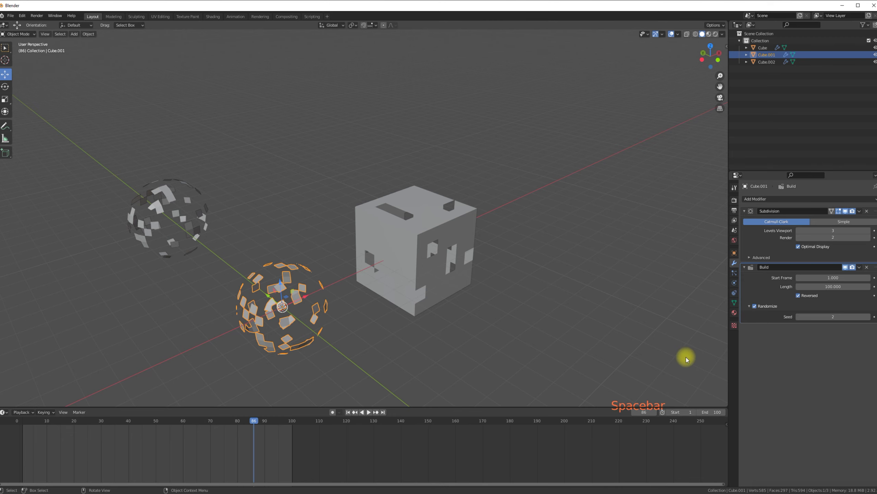